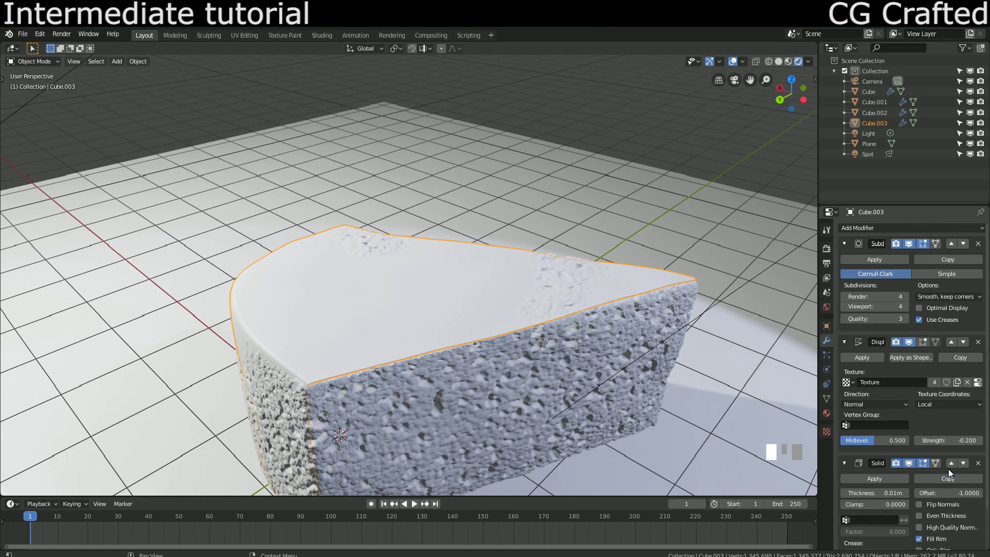
- Move the Solidify modifier above Subdivision Surface and Displace at the top of the stack
click(953, 348)
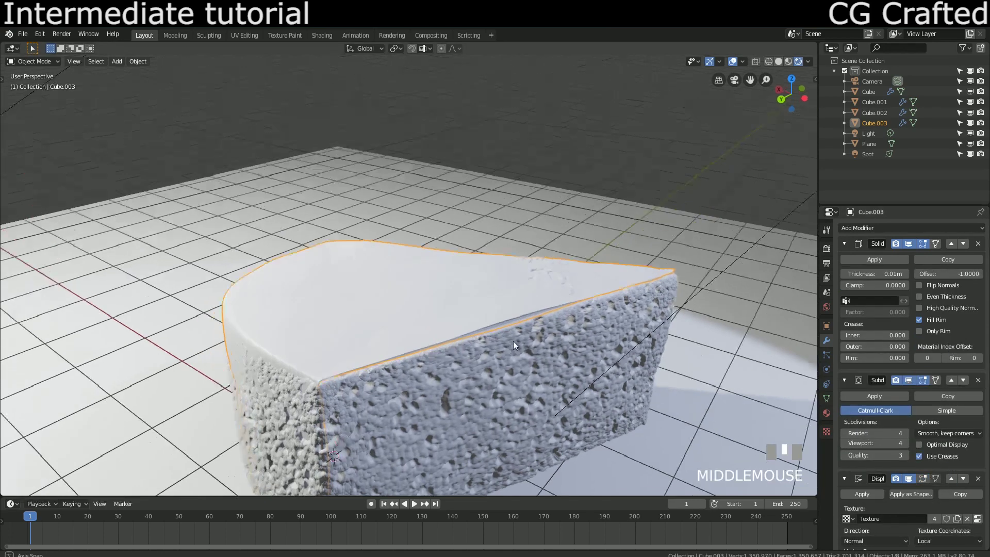
scroll(up, 3)
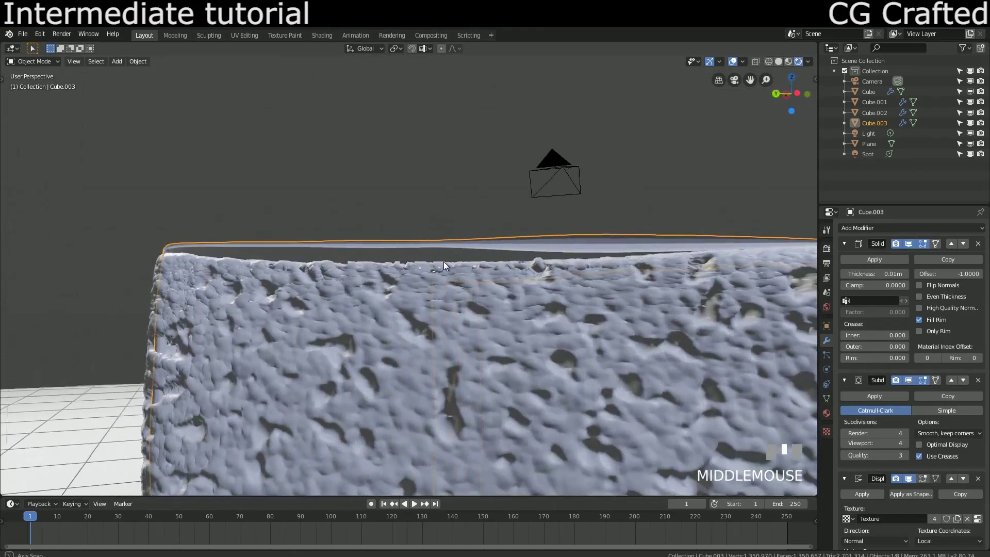
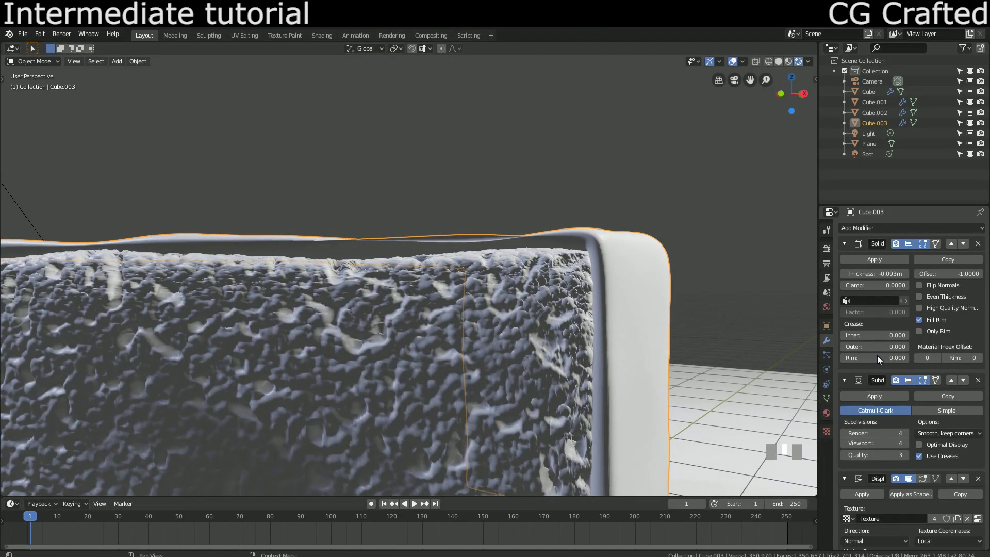
- Set the Solidify shell thickness to about -0.185 m so a coating wraps the sponge
scroll(down, 3)
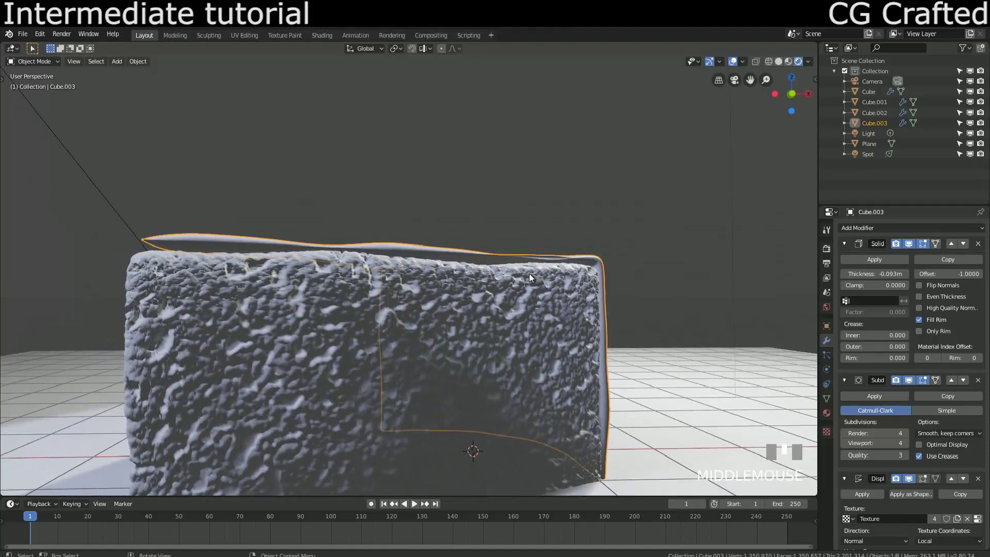
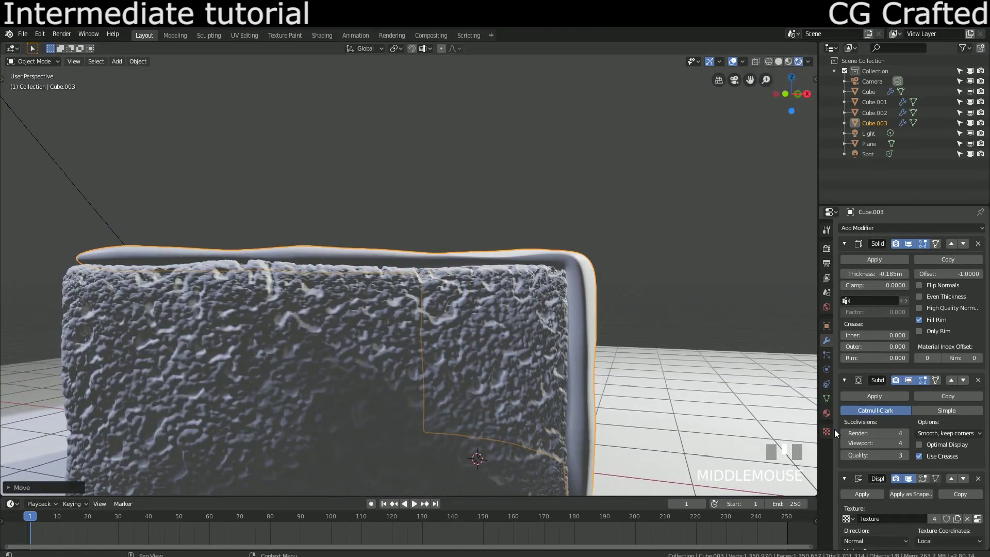
- Add a second Displace modifier at strength 0.300 and adjust the sponge displacement's midlevel
click(831, 437)
drag(885, 283, 632, 349)
drag(632, 349, 887, 539)
scroll(up, 3)
scroll(down, 3)
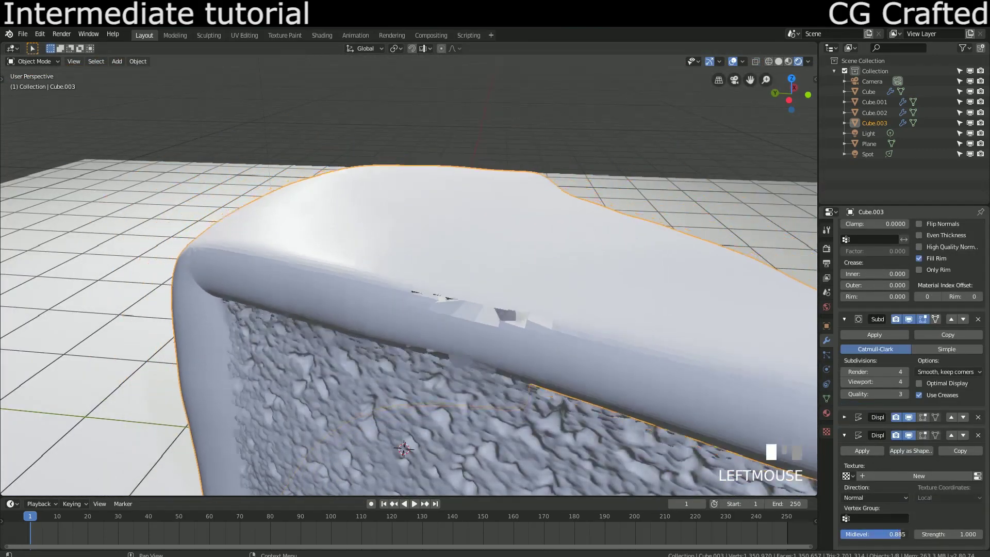
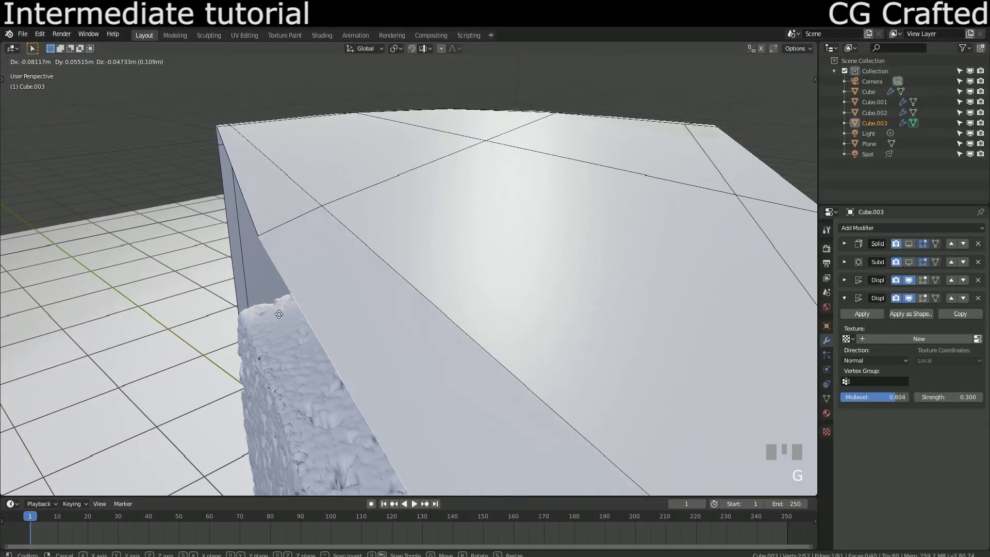
key(Escape)
scroll(down, 3)
key(Tab)
drag(396, 239, 354, 193)
scroll(up, 3)
drag(354, 193, 386, 246)
drag(385, 245, 908, 265)
click(908, 265)
drag(914, 248, 884, 251)
scroll(up, 3)
drag(408, 458, 407, 263)
scroll(down, 3)
drag(406, 263, 951, 277)
scroll(up, 3)
scroll(up, 3)
drag(951, 277, 476, 302)
key(g)
drag(470, 300, 374, 304)
key(g)
click(374, 303)
drag(386, 301, 424, 283)
key(s)
click(424, 282)
scroll(up, 3)
drag(421, 308, 957, 278)
drag(957, 277, 493, 301)
drag(494, 301, 243, 264)
scroll(down, 3)
scroll(up, 3)
key(s)
click(242, 264)
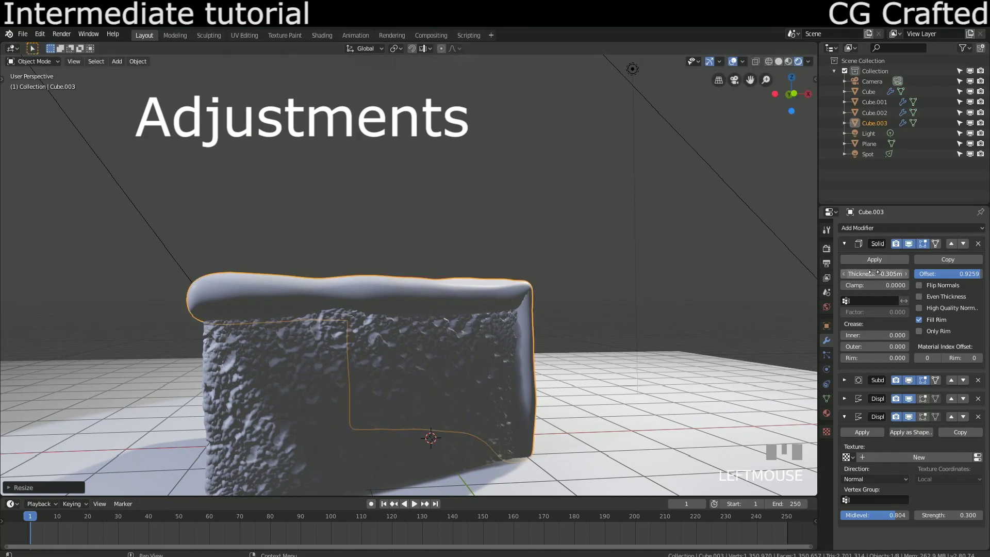
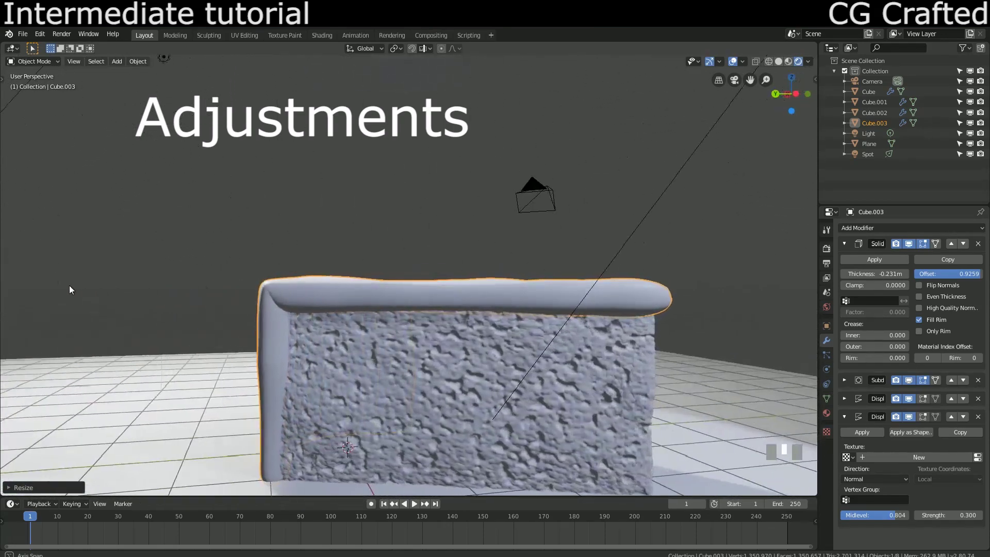
- Thin the Solidify coating thickness to about -0.231 m
scroll(down, 3)
click(224, 262)
drag(288, 295, 398, 301)
click(398, 301)
- Bring up the Clouds texture settings used by the Displace modifier
drag(404, 300, 828, 428)
scroll(up, 3)
scroll(up, 3)
click(828, 429)
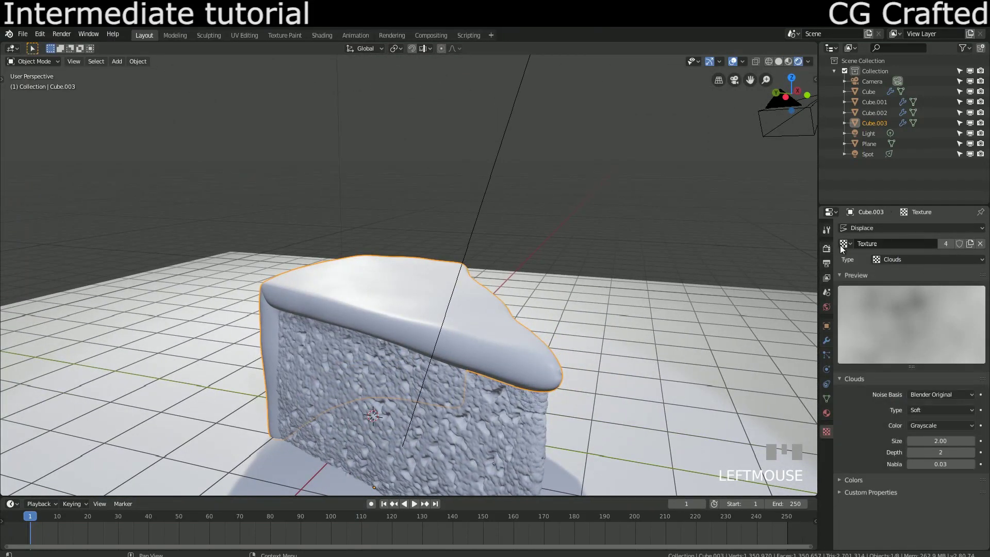
- Choose the Displace.001 entry from the texture list to give it its own Clouds texture
click(847, 234)
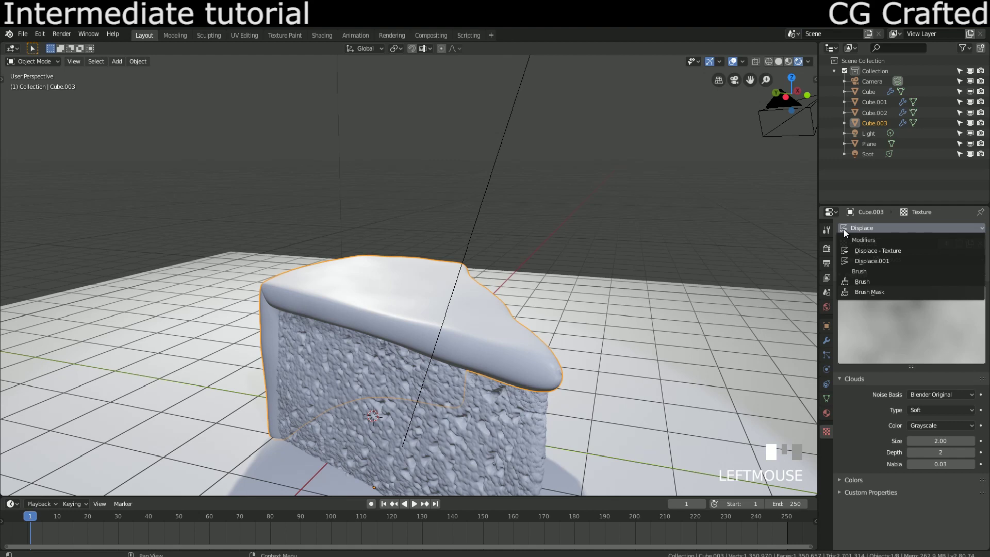
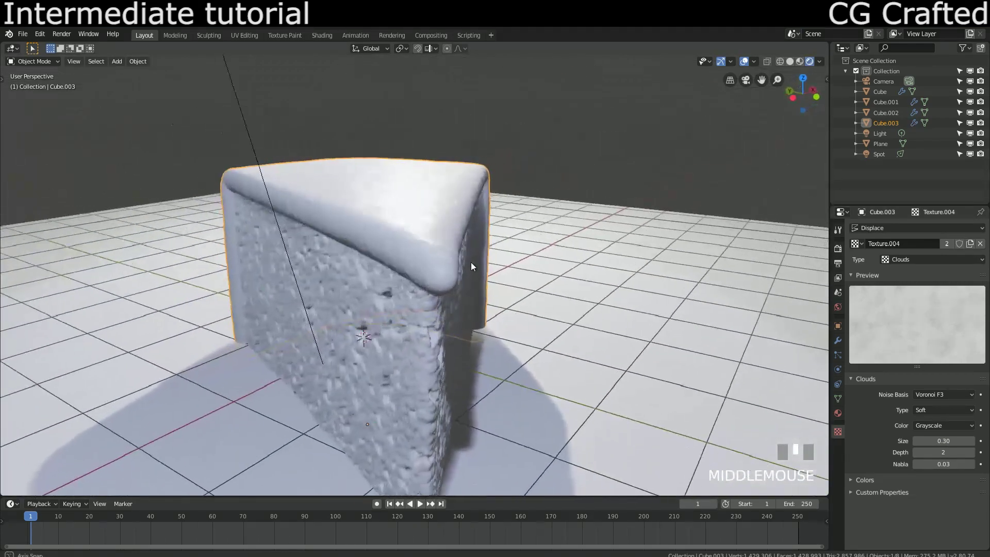
- Apply the Solidify modifier to bake the coating shell into the slice's mesh
scroll(up, 3)
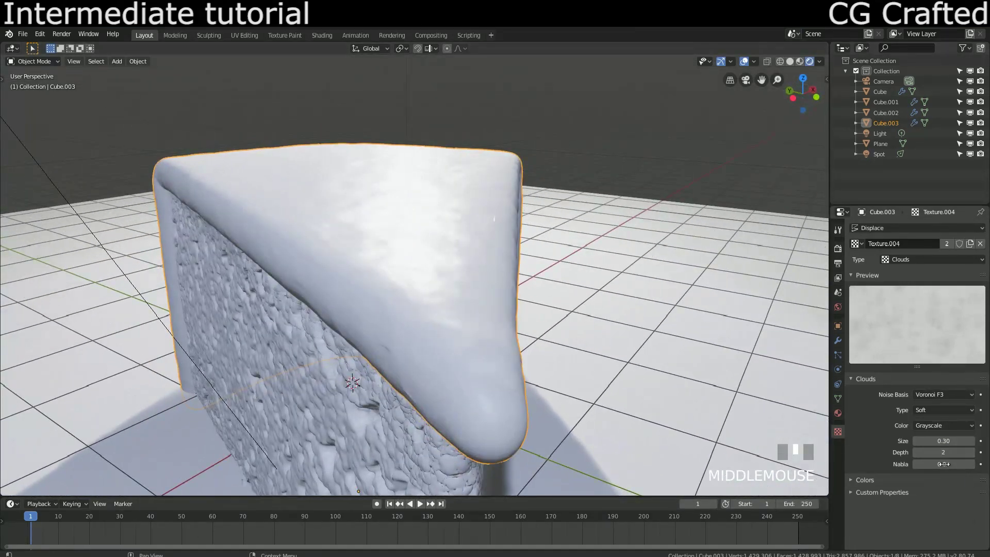
scroll(down, 3)
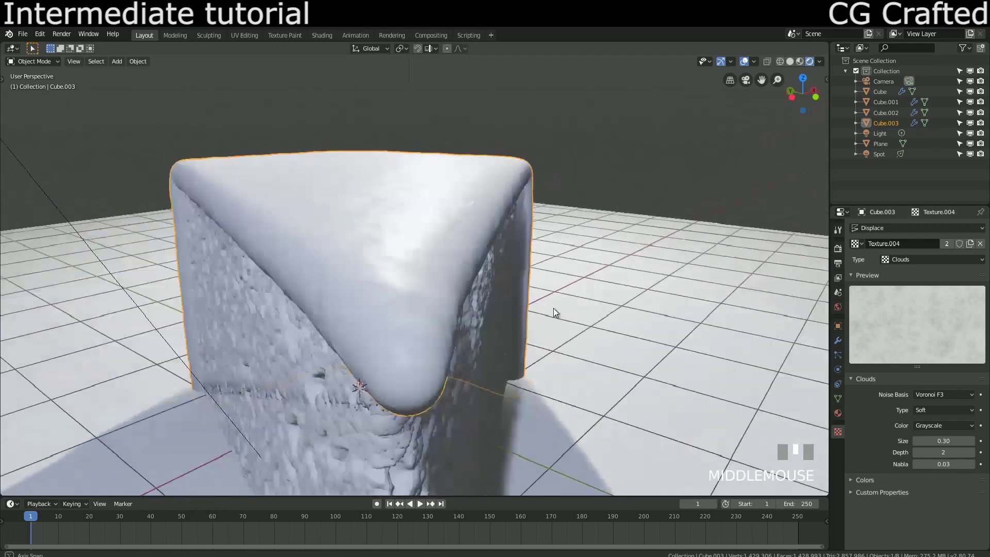
scroll(down, 3)
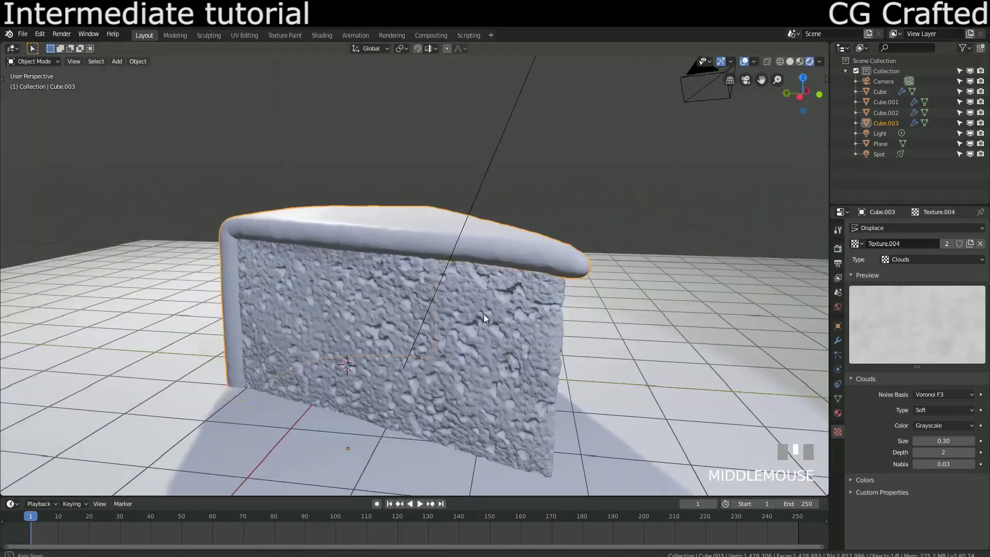
scroll(up, 3)
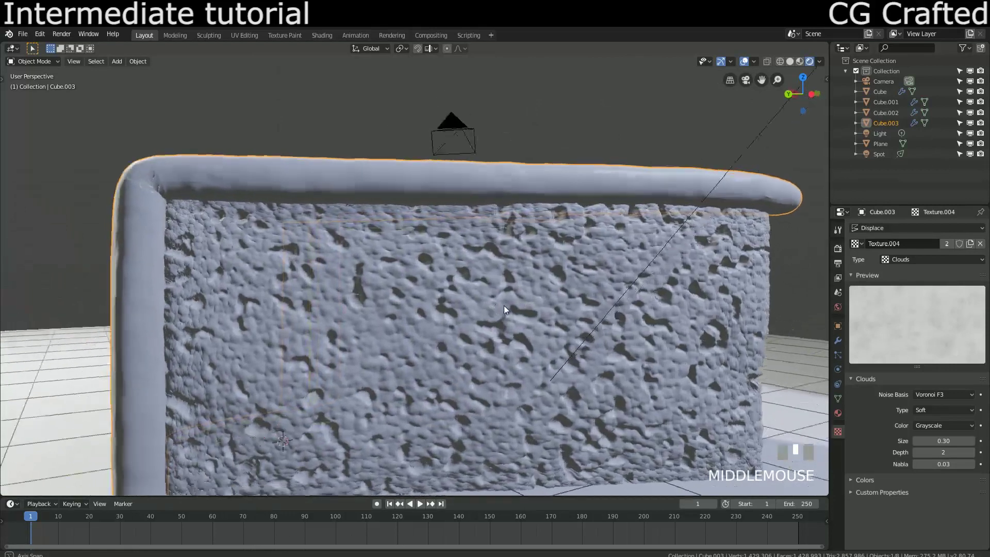
scroll(down, 3)
click(845, 341)
scroll(up, 3)
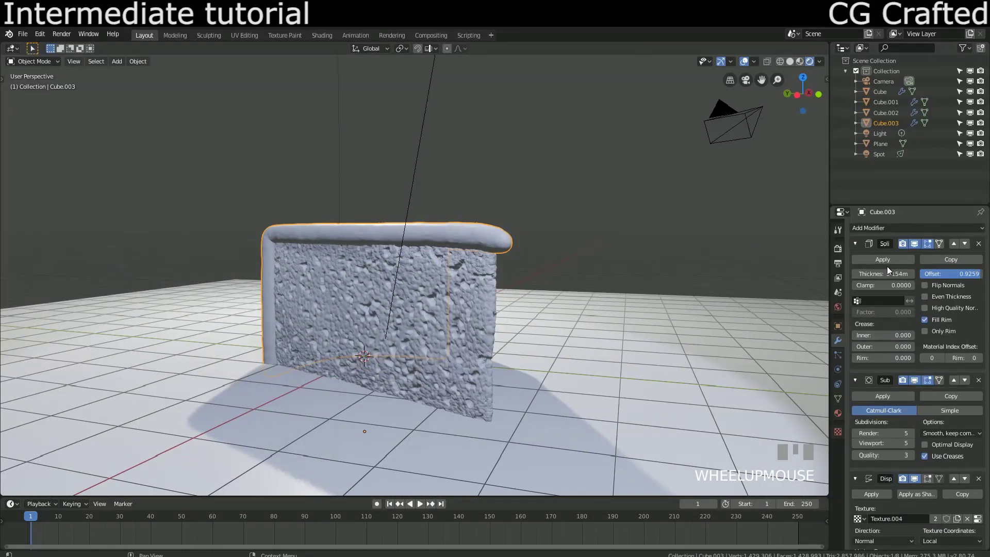
click(880, 267)
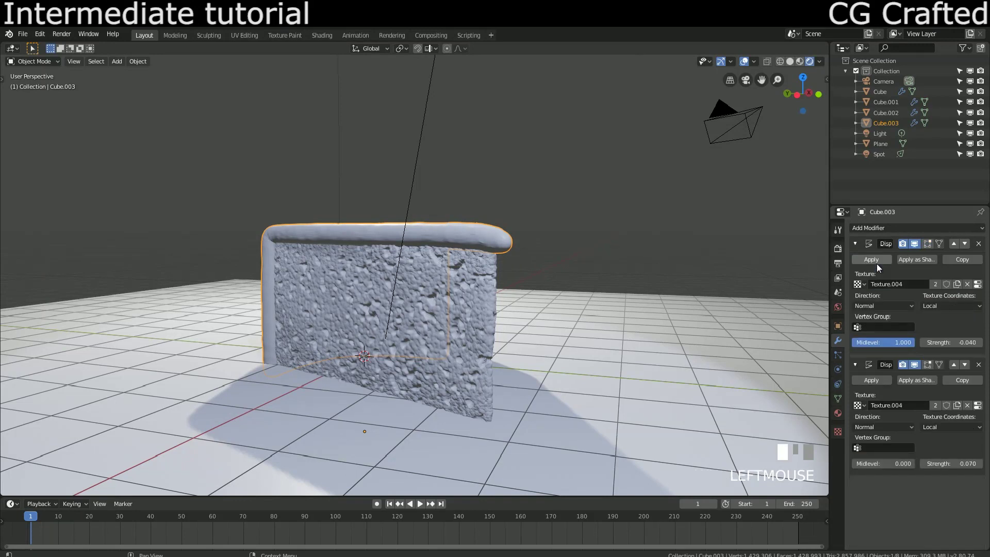
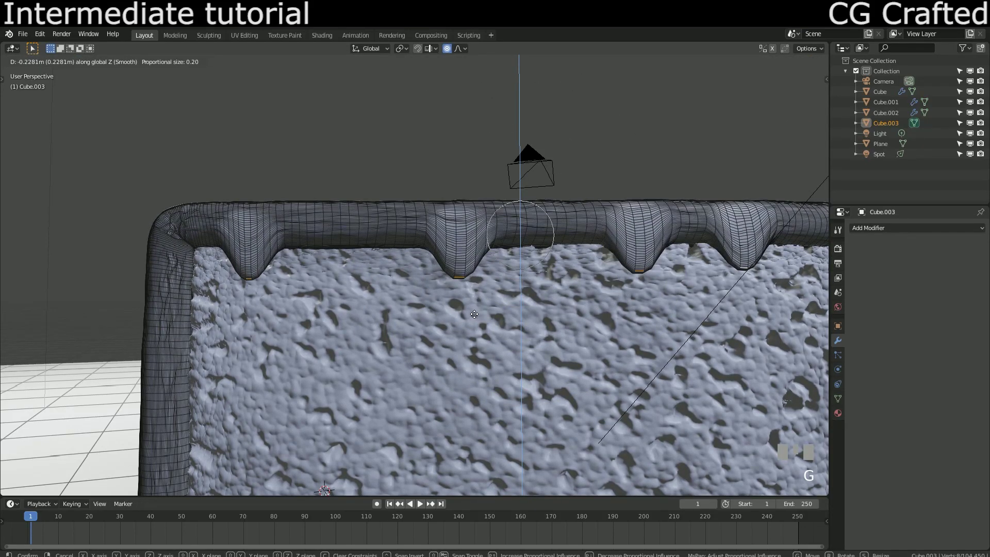
- Pull the first coating vertices down from the front edge into chocolate drips
key(Escape)
drag(466, 55, 401, 354)
key(g)
key(Tab)
drag(417, 326, 483, 323)
scroll(up, 3)
middle_click(461, 328)
middle_click(426, 329)
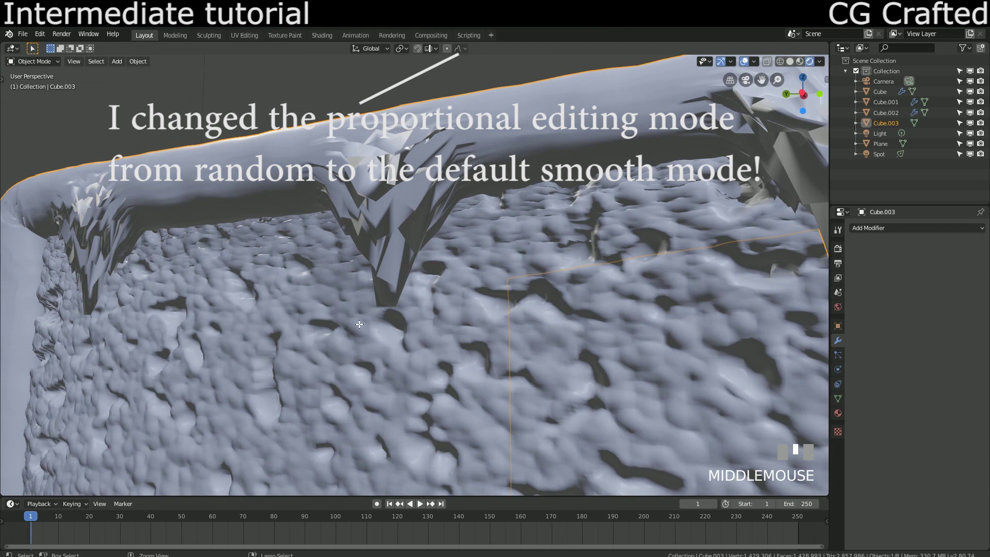
- Undo a stray move and pull further drips straight down with smooth proportional falloff
key(ctrl+z)
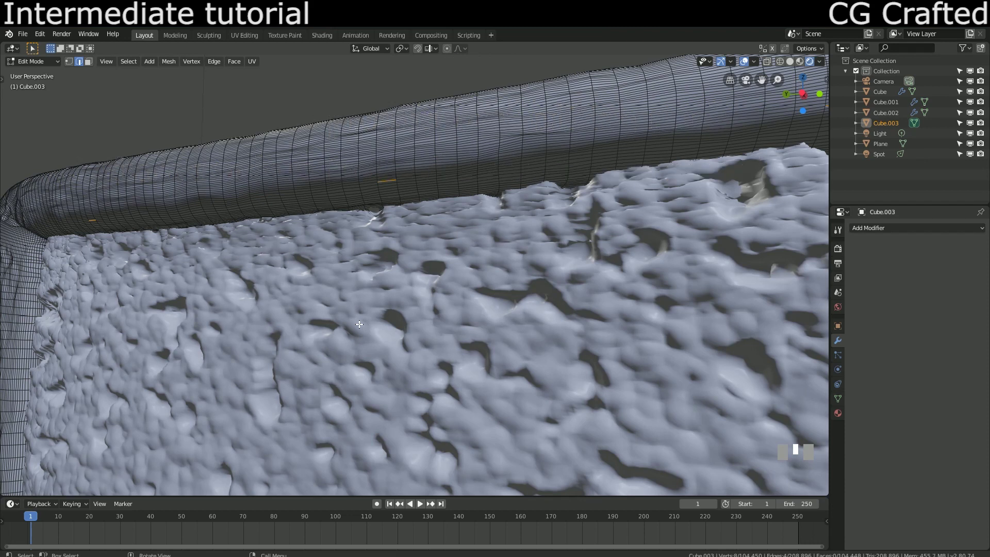
key(g)
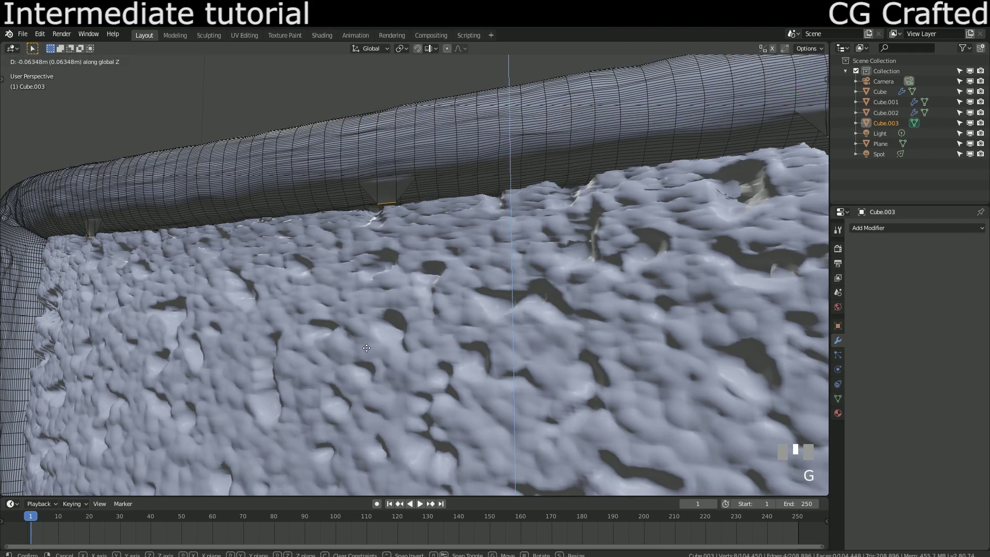
key(Escape)
click(369, 346)
key(g)
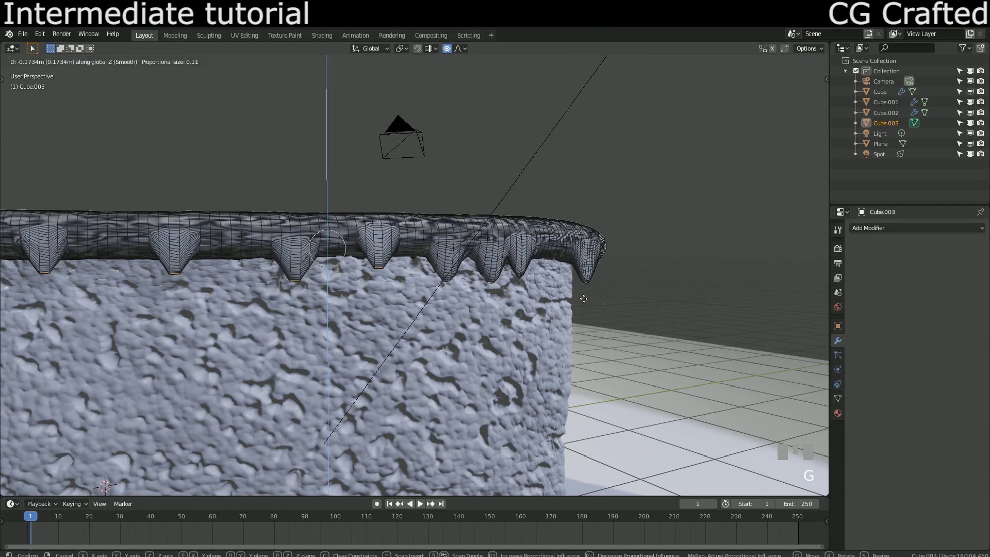
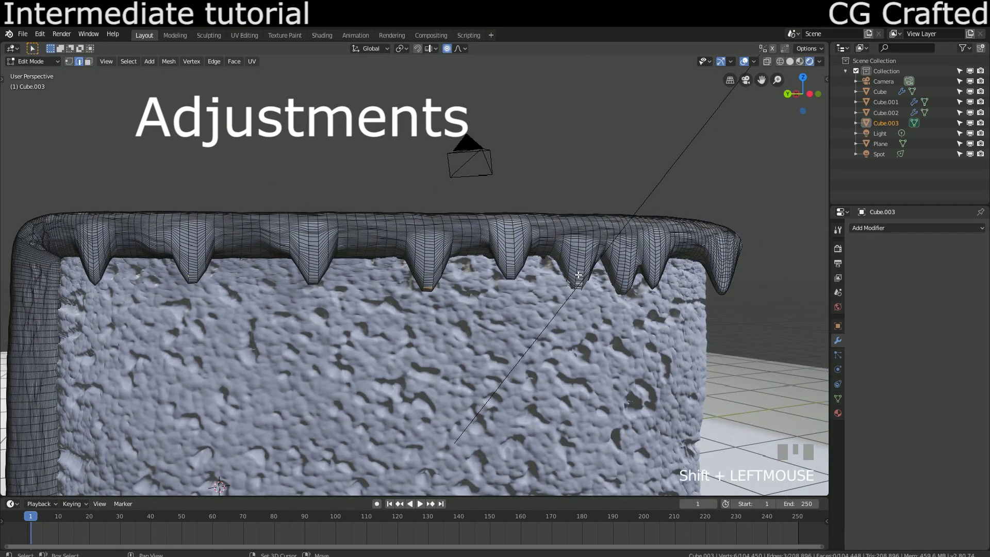
- Drag drip tips lower and reshape the large drip so it hangs naturally
click(627, 271)
key(g)
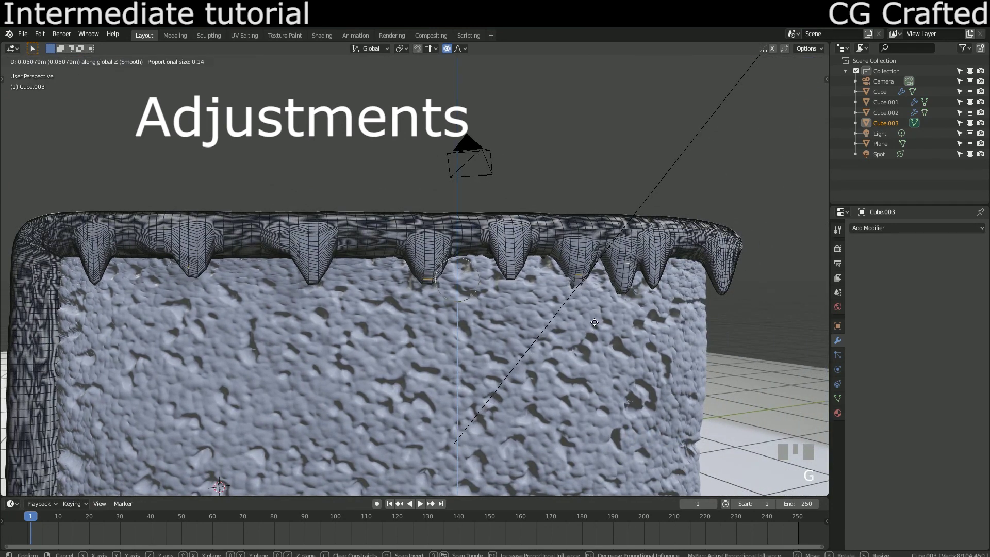
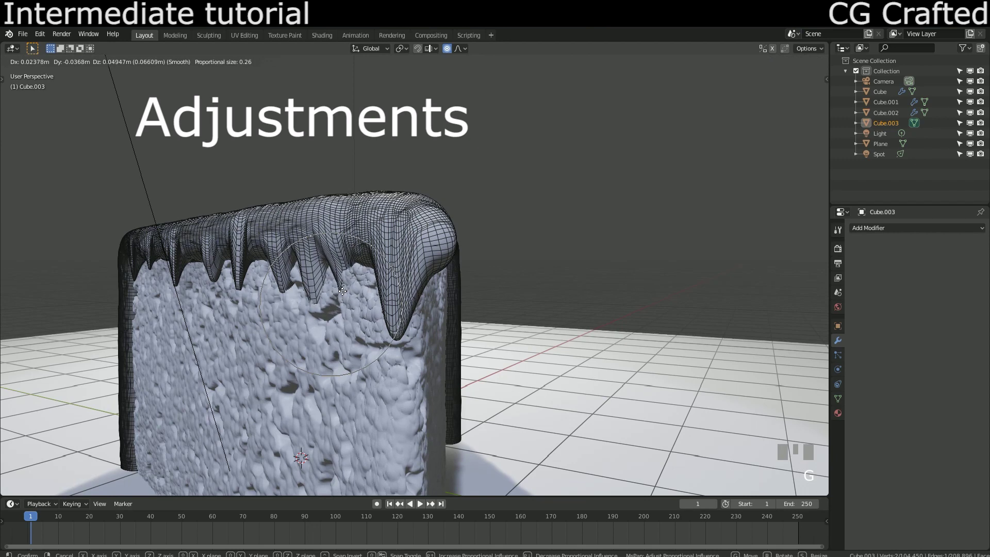
key(Escape)
key(alt+o)
key(g)
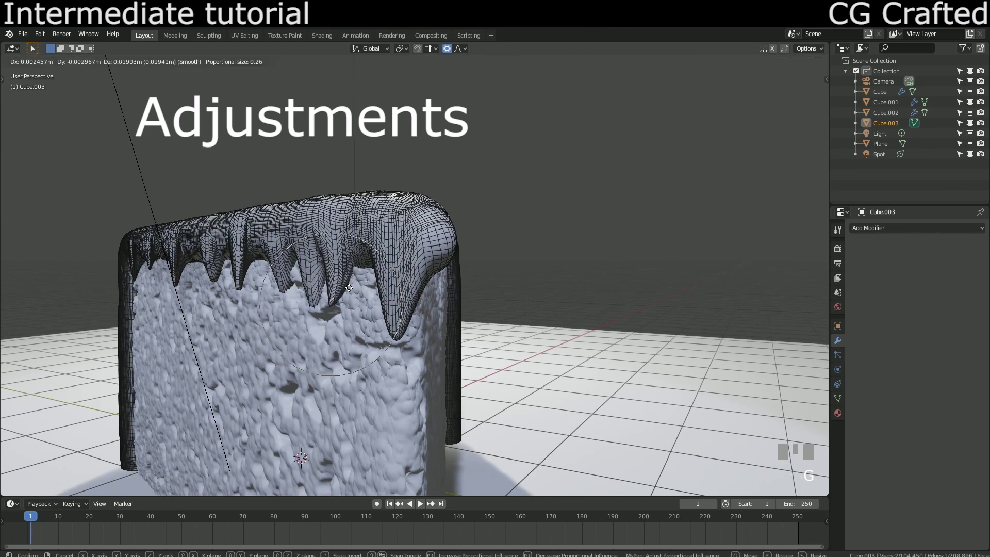
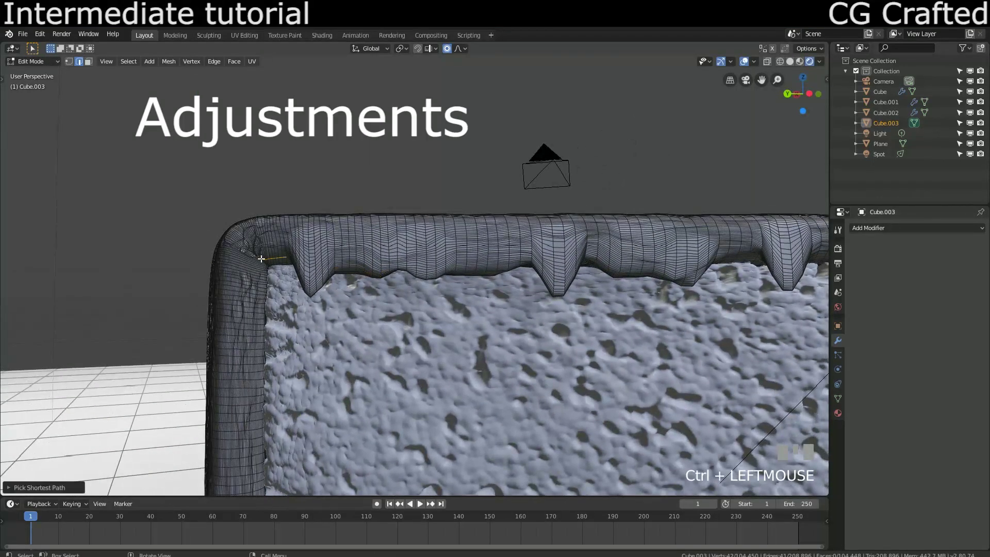
- Pull the coating corner down into a short extra drip and return to Object Mode
key(g)
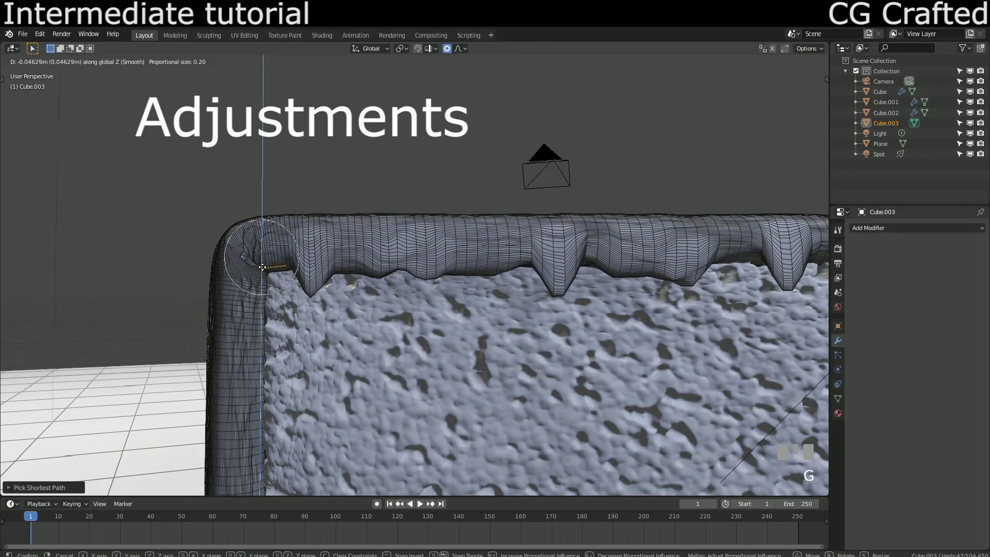
click(311, 286)
click(312, 294)
key(g)
click(312, 276)
key(Tab)
- Orbit the view around the slice to review the drips before adding a modifier
scroll(down, 3)
drag(355, 309, 278, 314)
middle_click(271, 314)
drag(288, 315, 922, 230)
scroll(up, 3)
scroll(up, 3)
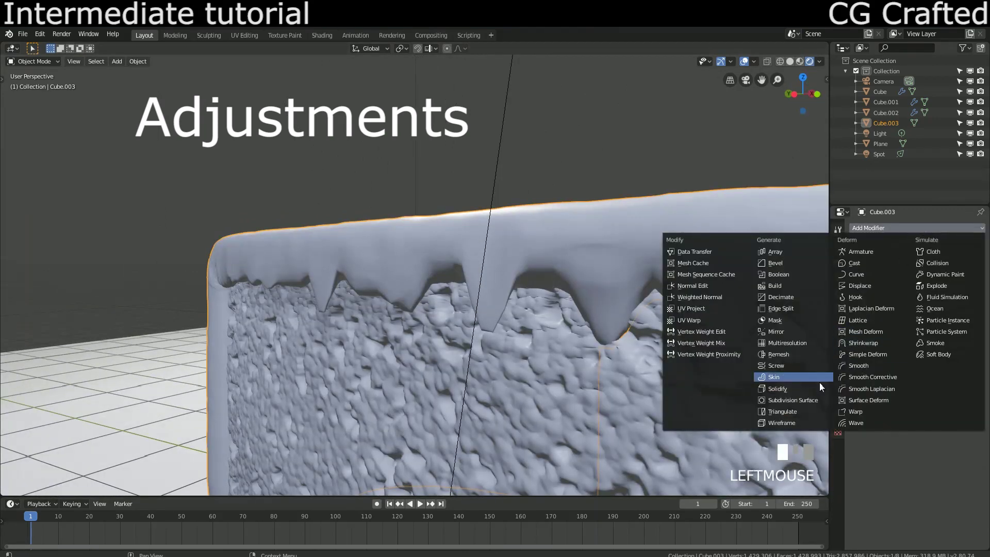
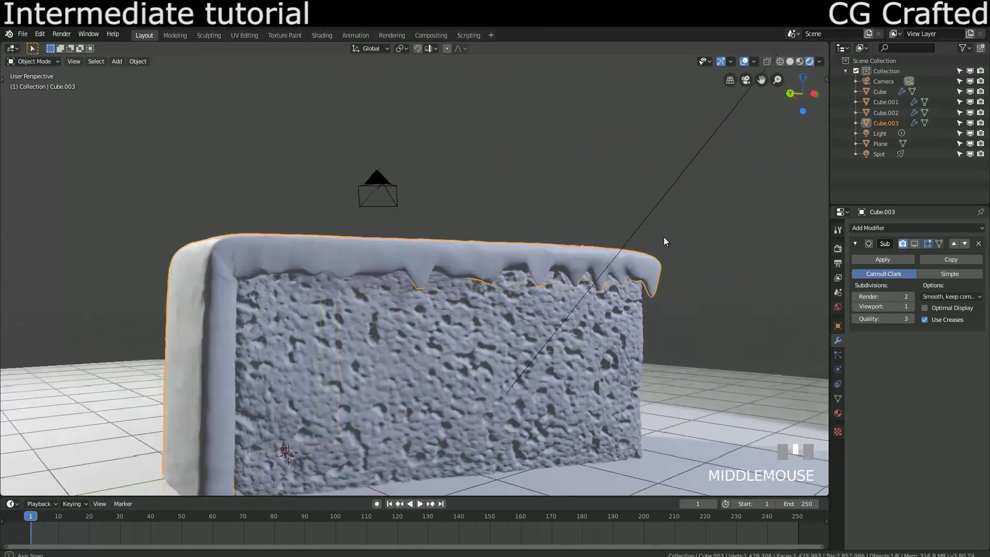
- Duplicate the sponge with Shift+D and place the copy as the cream layer
scroll(down, 3)
click(397, 185)
click(391, 164)
key(shift+d)
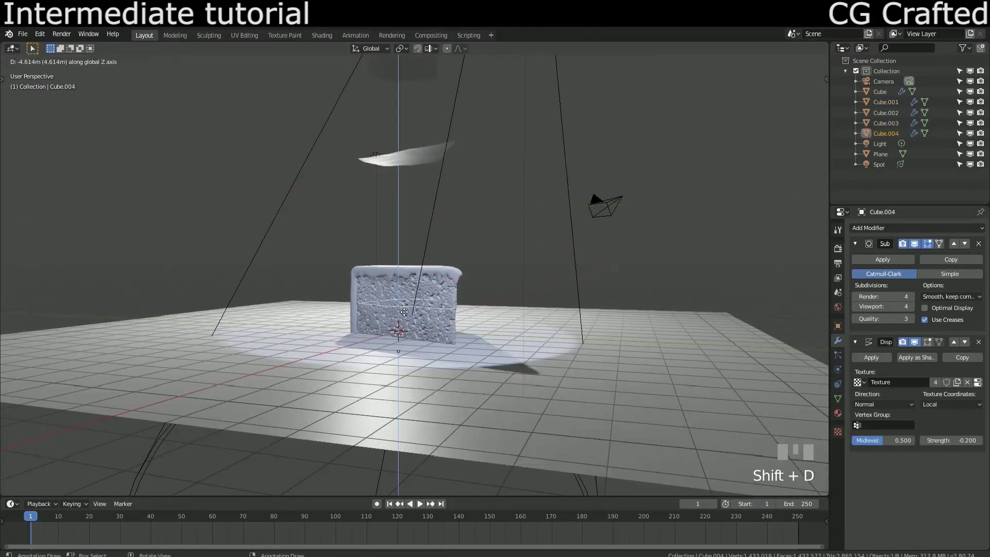
click(404, 311)
drag(407, 311, 843, 436)
scroll(up, 3)
scroll(up, 3)
scroll(up, 3)
- Scale the copy flat along Z into a thin slab with a Clouds displacement texture
click(843, 436)
click(948, 248)
drag(539, 331, 285, 330)
key(s)
key(Escape)
drag(302, 317, 303, 329)
key(s)
click(285, 329)
- Move the slab so it cuts through the middle of the slice and check its mesh
drag(366, 337, 406, 328)
scroll(up, 3)
key(g)
click(406, 328)
key(Tab)
drag(397, 324, 925, 399)
key(Tab)
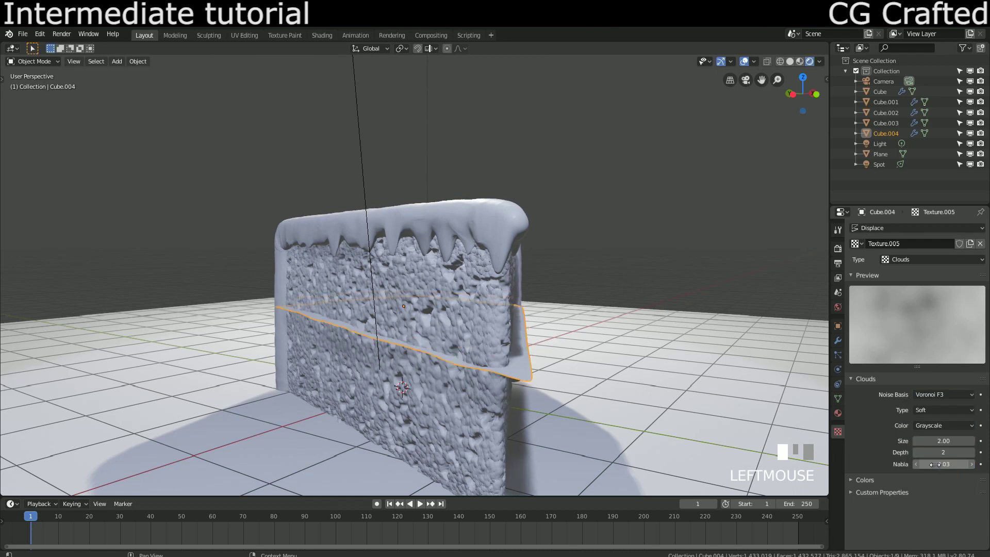
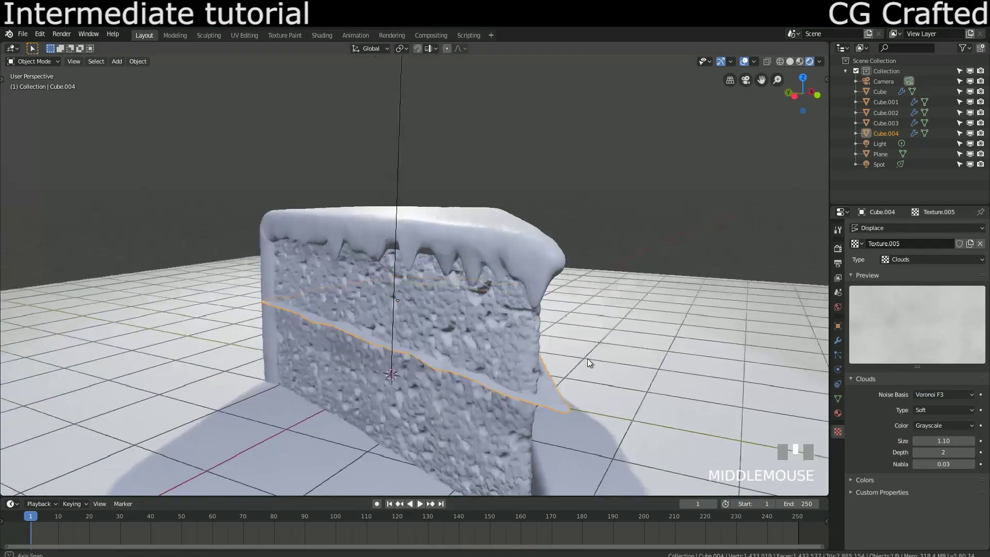
- Shrink the Clouds texture size for finer bumps and add a second Displace modifier to the cream layer
click(840, 350)
drag(898, 234, 893, 452)
scroll(down, 3)
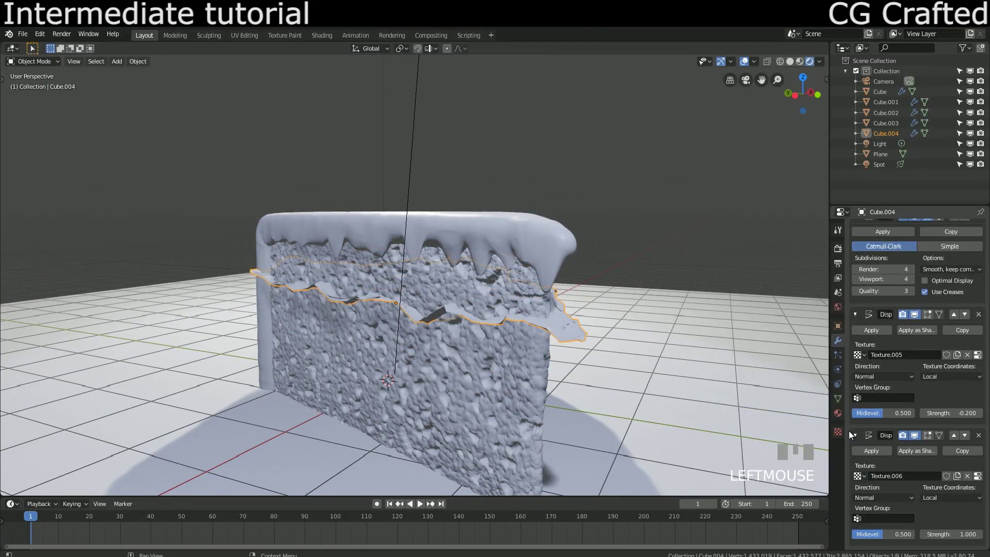
click(841, 432)
- Give the new Displace modifier its own texture and set its type to Musgrave
click(862, 248)
drag(503, 346, 895, 265)
scroll(up, 3)
drag(895, 265, 482, 344)
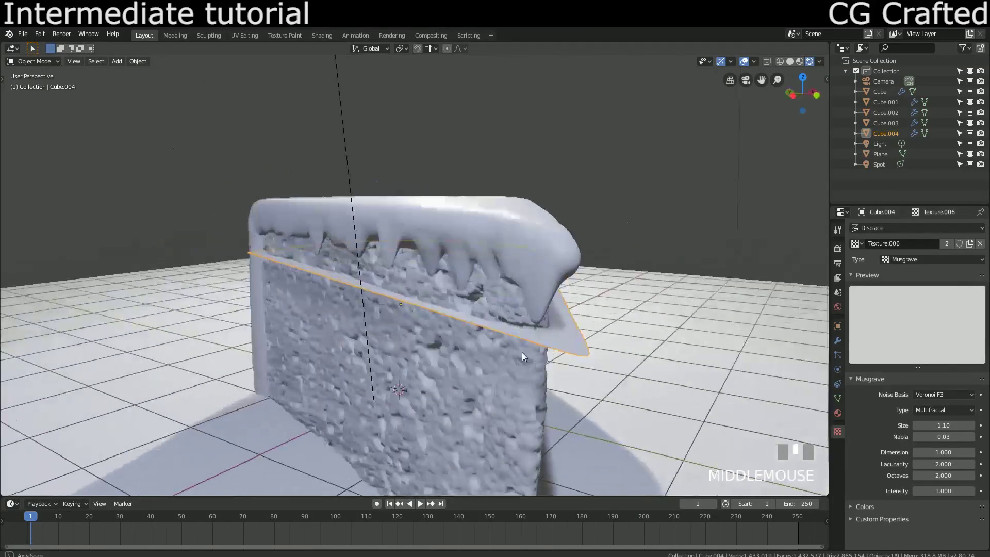
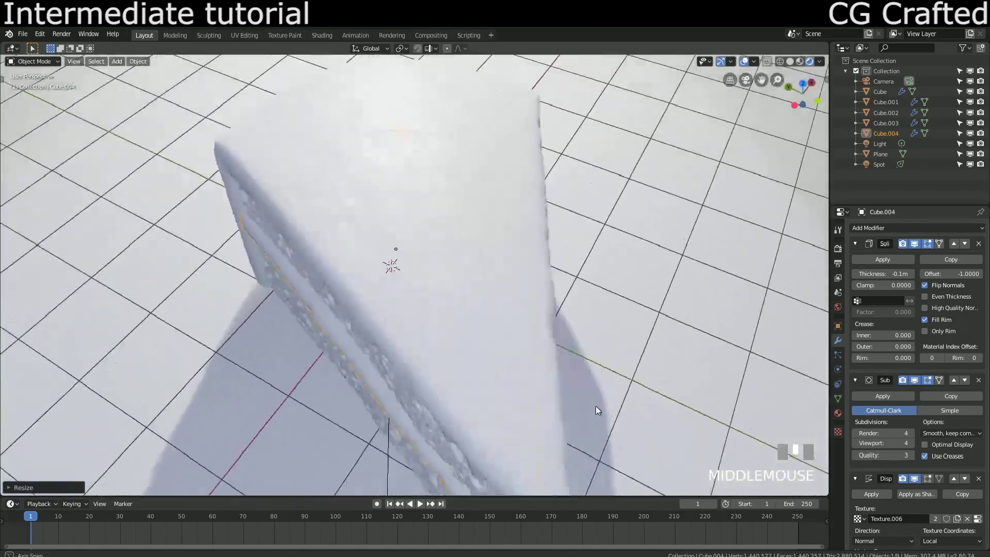
- Set the Solidify thickness to -0.2 m with Flip Normals off to thicken the cream band
scroll(down, 3)
click(842, 429)
scroll(down, 3)
middle_click(677, 366)
scroll(up, 3)
- Move the thickened cream layer with G into place through the middle of the sponge
drag(672, 367, 657, 361)
scroll(down, 3)
drag(656, 362, 841, 347)
click(840, 347)
scroll(up, 3)
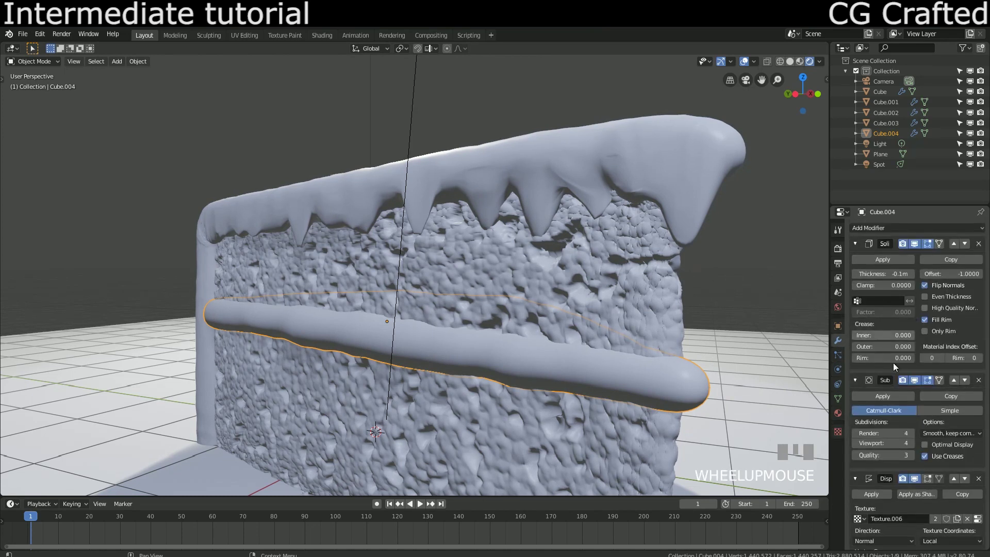
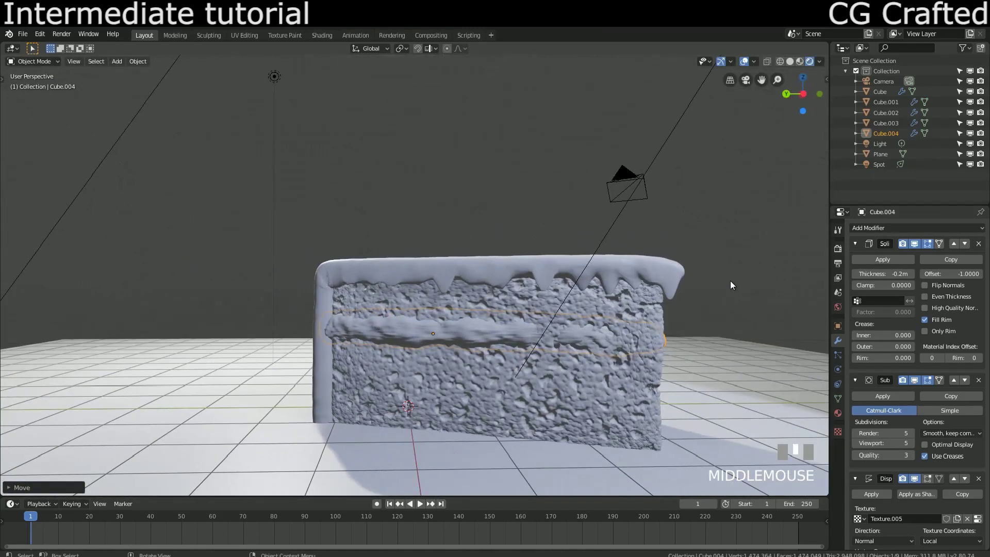
key(ctrl+z)
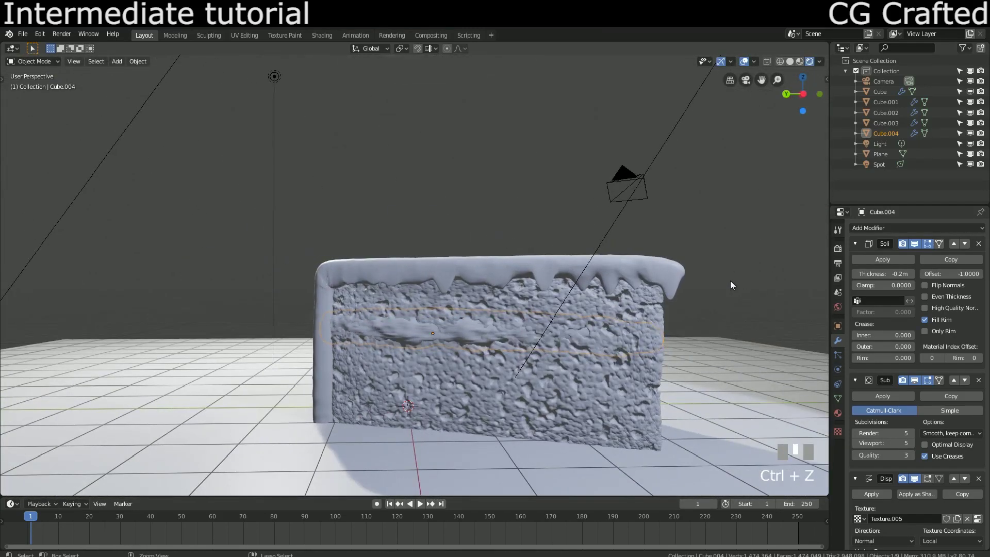
middle_click(566, 357)
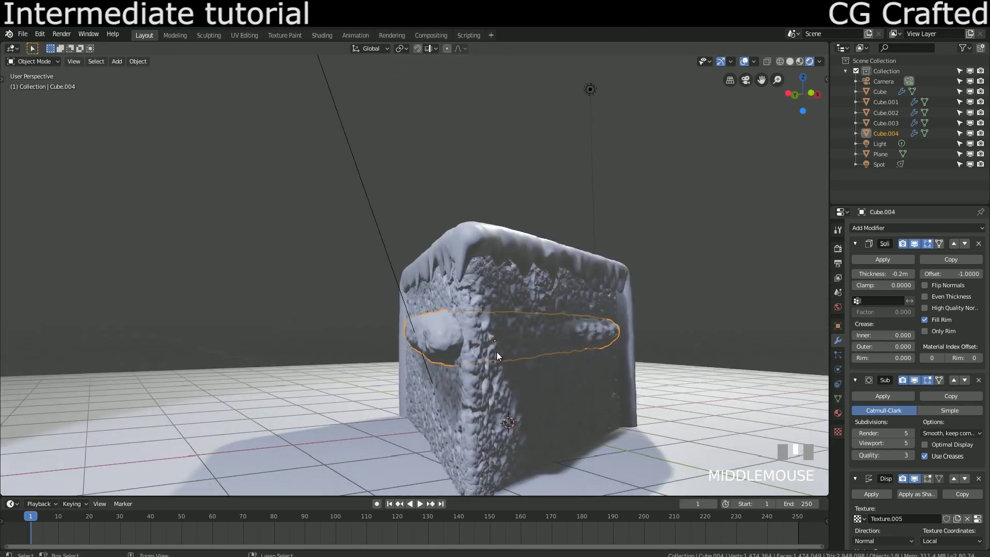
key(ctrl+z)
click(495, 338)
drag(537, 317, 32, 39)
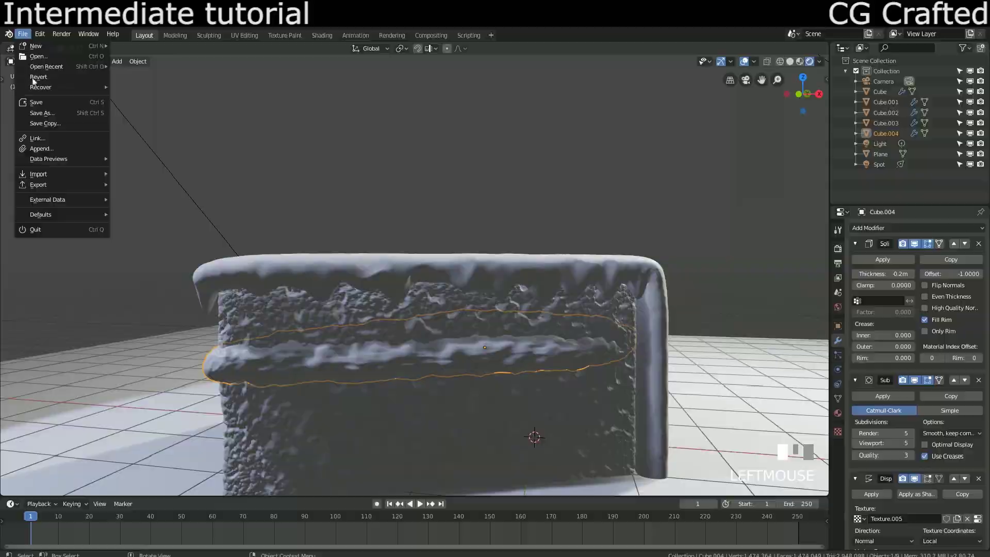